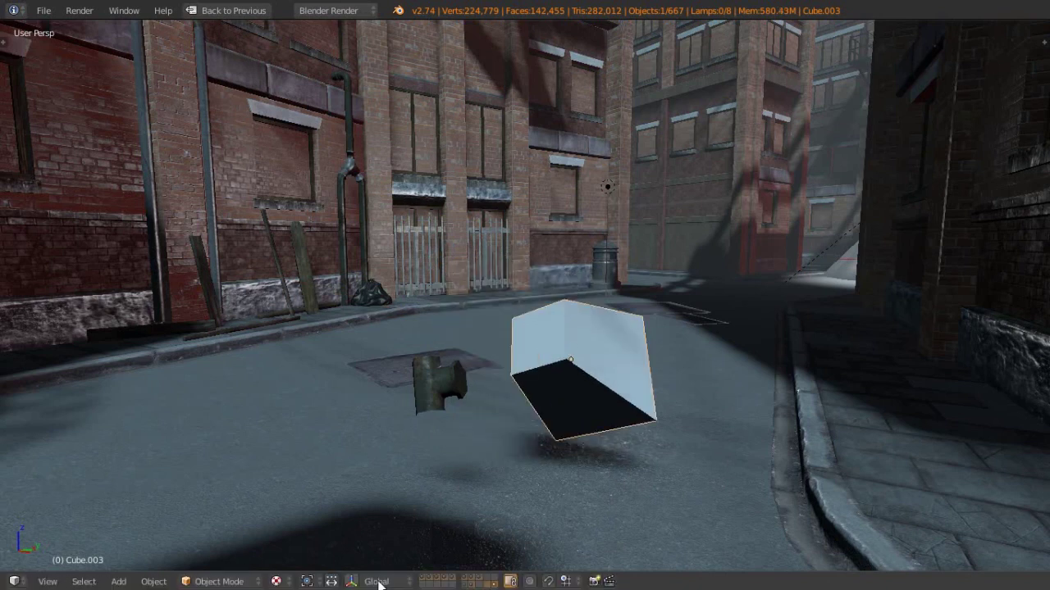
# Step: Select the tilted cube and move it along the global X axis
pyautogui.click(391, 574)
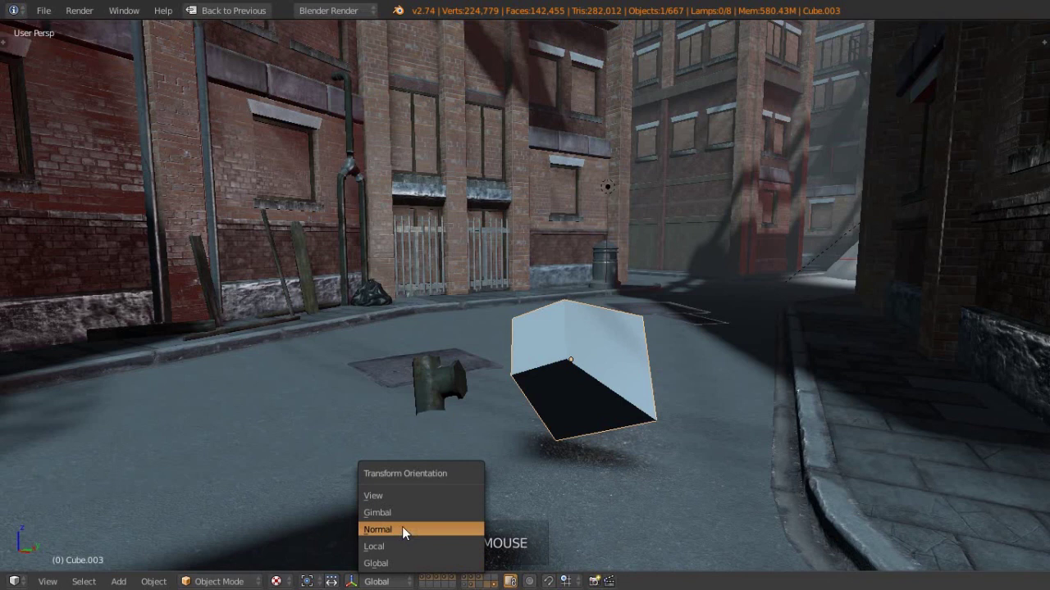
pyautogui.click(409, 537)
pyautogui.press('g')
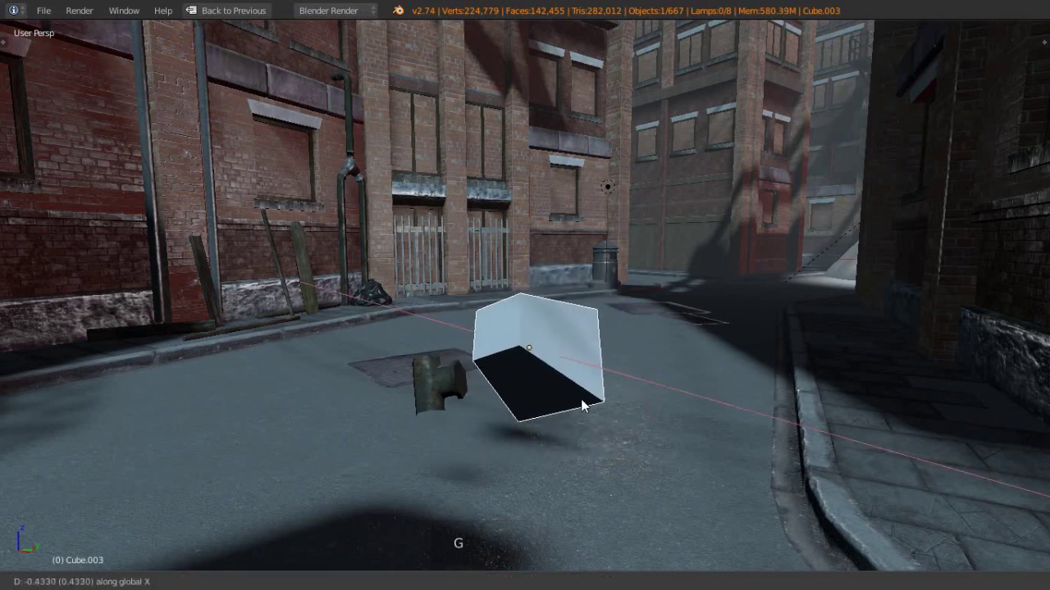
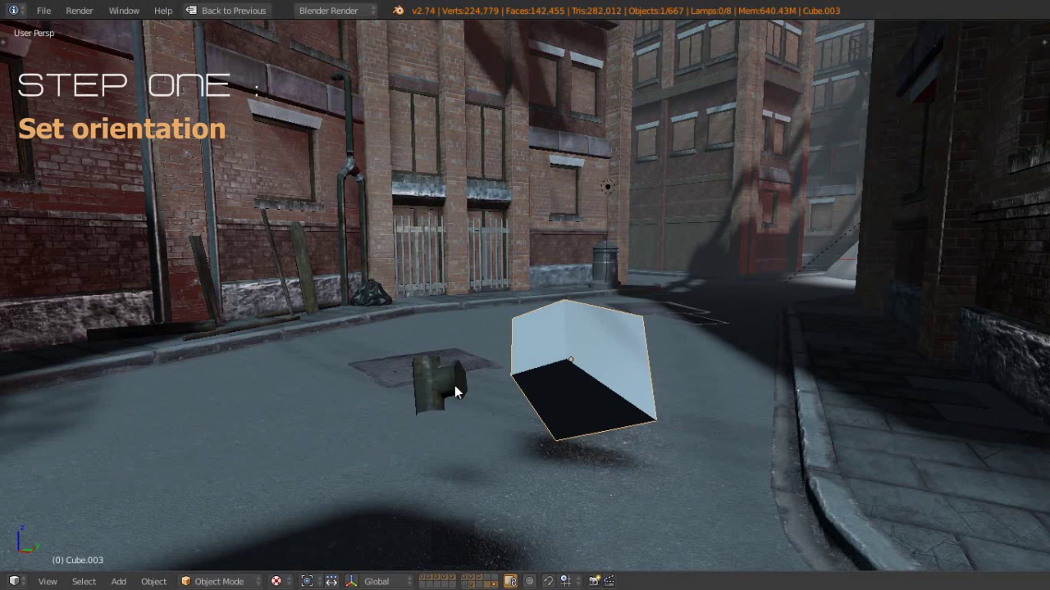
# Step: Show the properties sidebar, view the transform orientation list, and enable the transform manipulator on the cube
pyautogui.press('n')
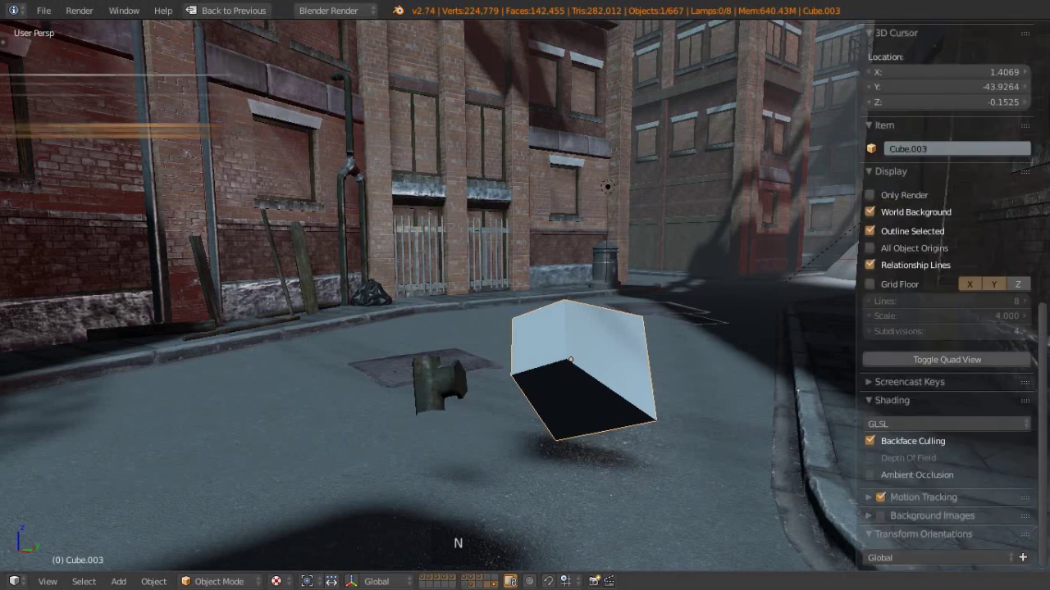
pyautogui.click(1036, 357)
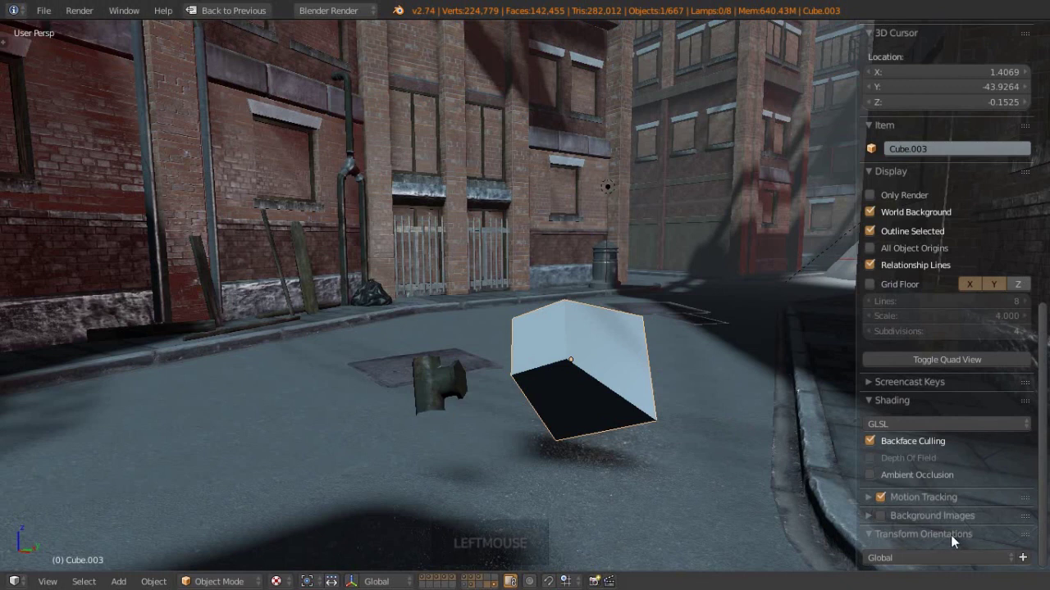
pyautogui.click(913, 563)
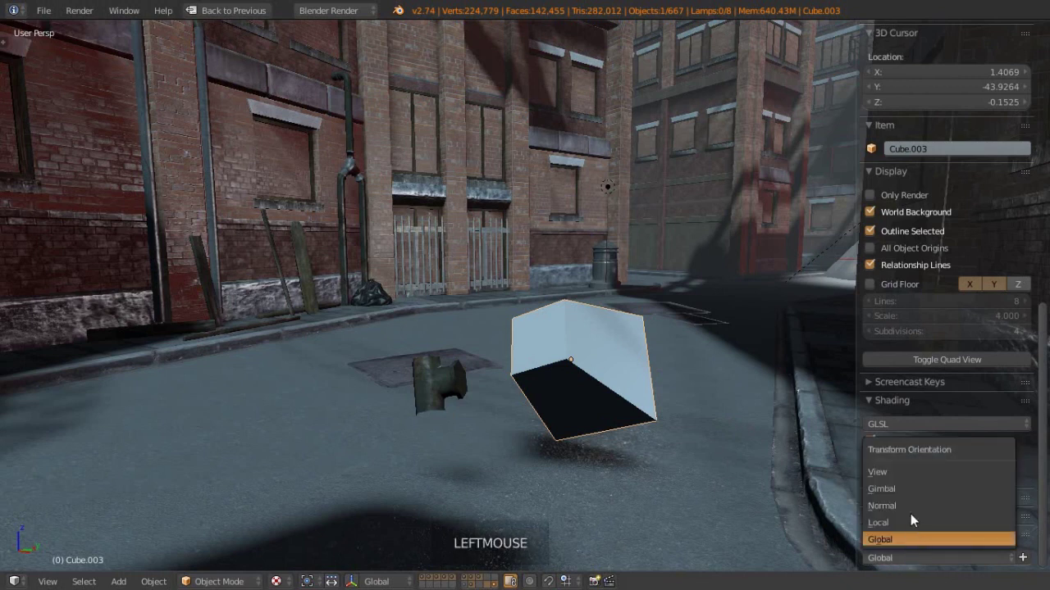
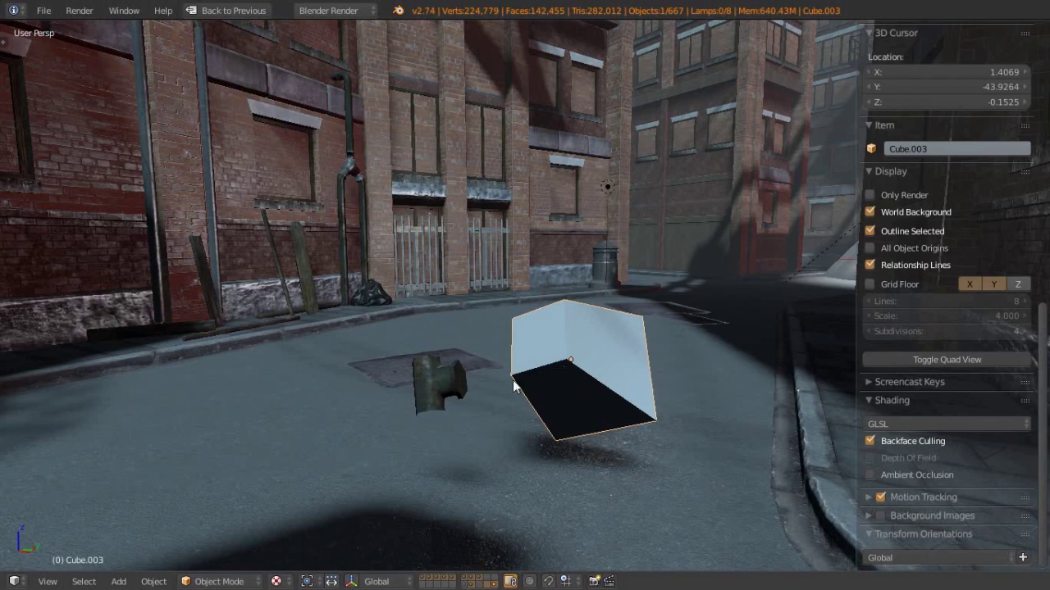
pyautogui.press('ctrl+space')
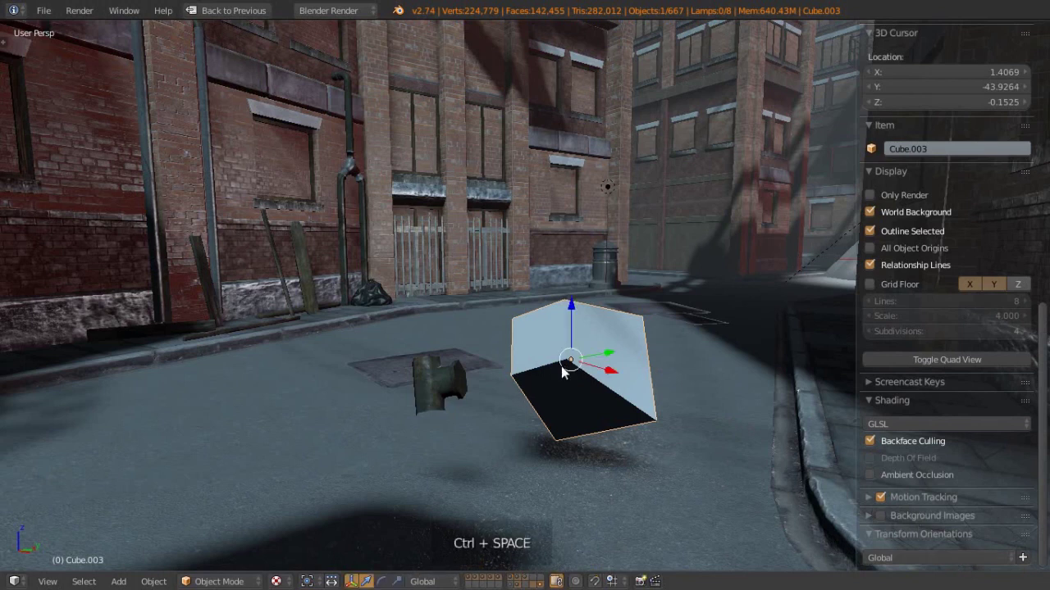
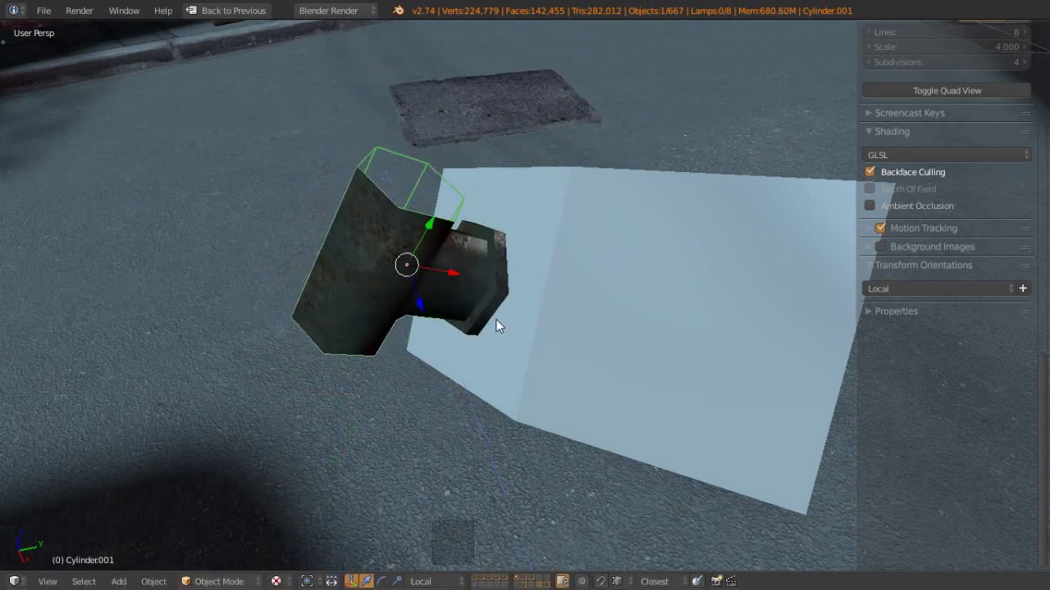
# Step: Rotate the pipe T-joint about its local X axis (R X X), orbiting to check it against the cube face
pyautogui.middleClick(471, 354)
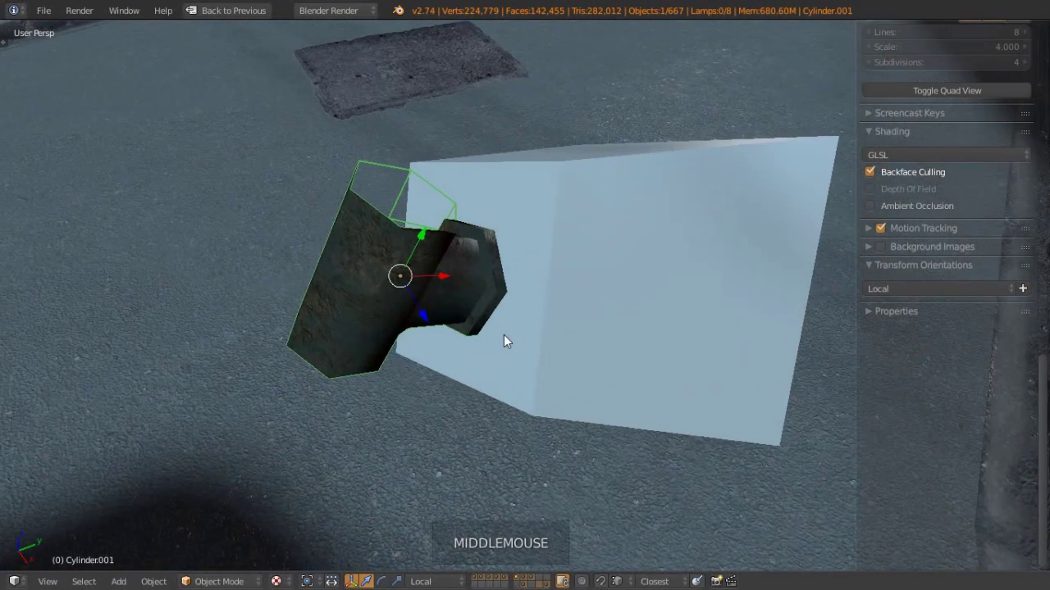
pyautogui.press('r')
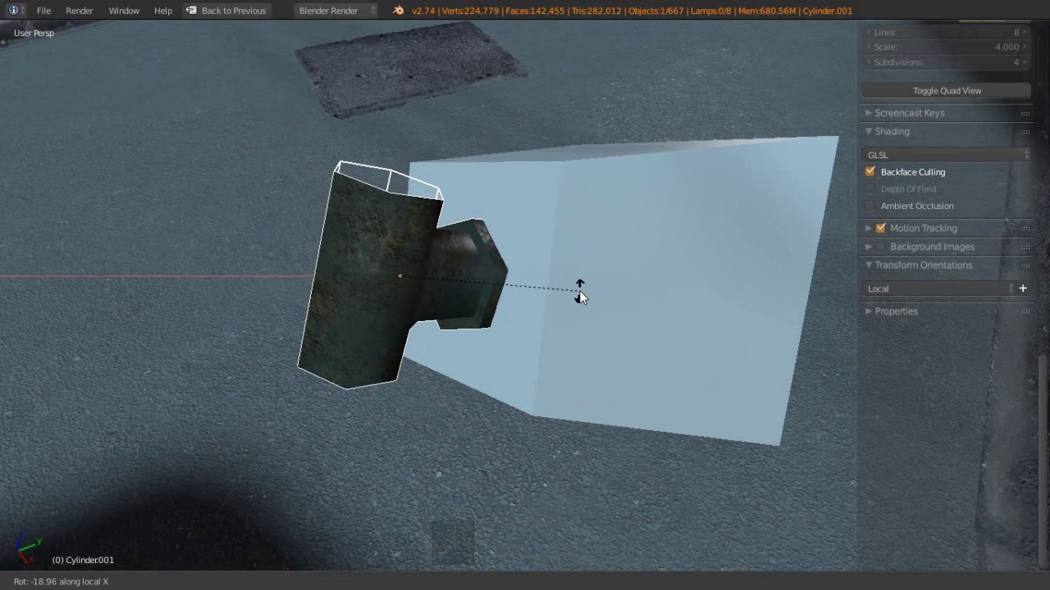
pyautogui.middleClick(500, 348)
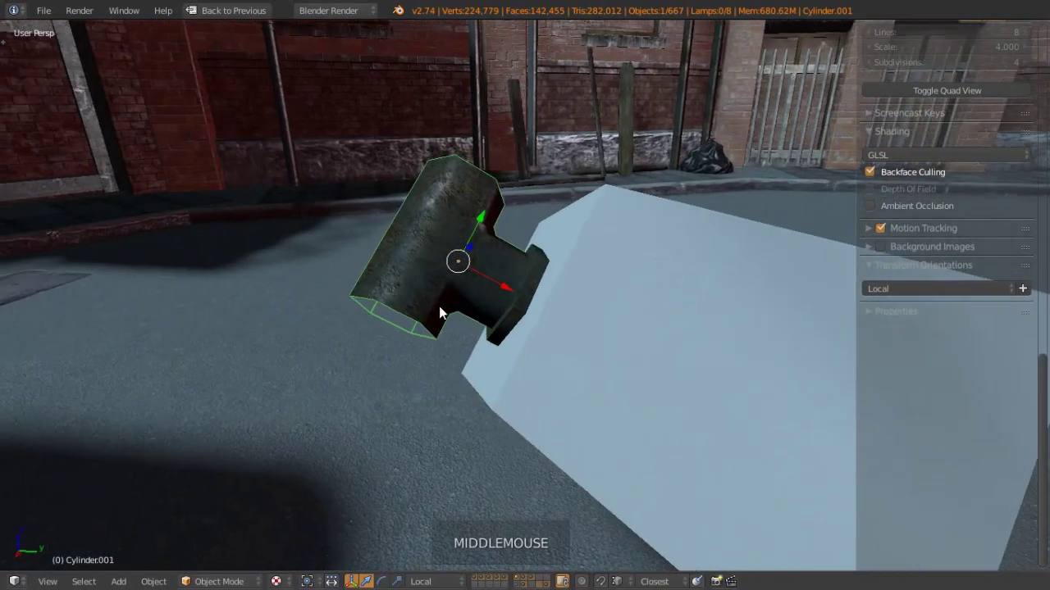
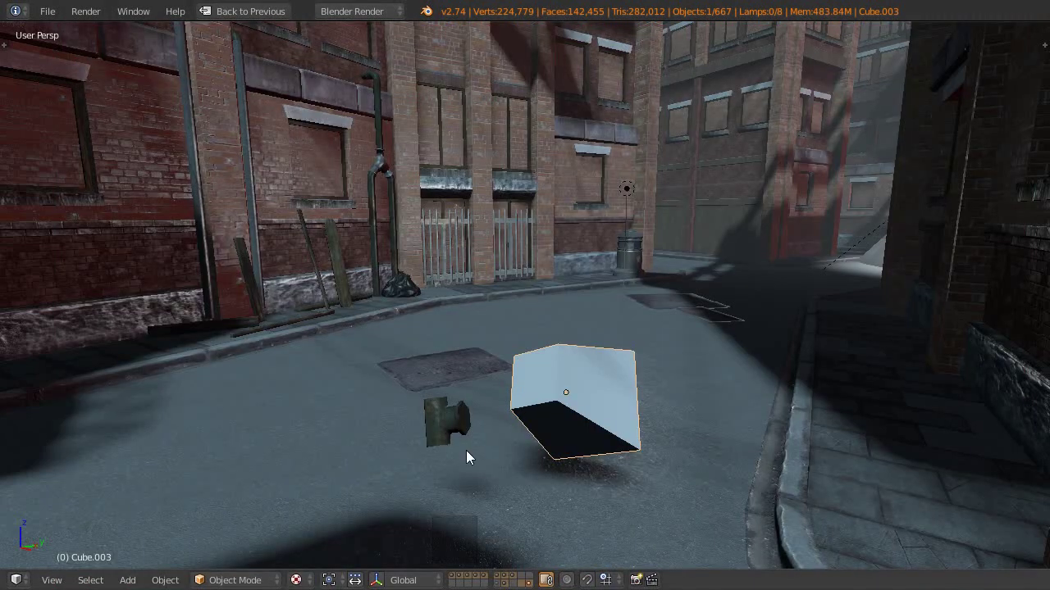
# Step: Select the pipe T-joint, then add the tilted cube to the selection for aligning
pyautogui.middleClick(467, 452)
pyautogui.middleClick(507, 445)
pyautogui.middleClick(438, 462)
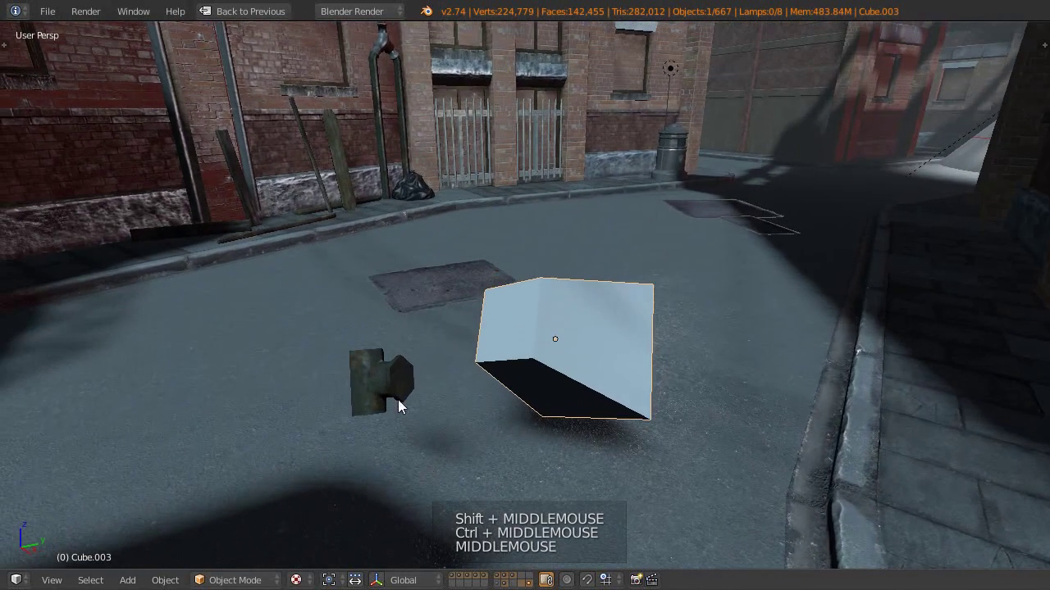
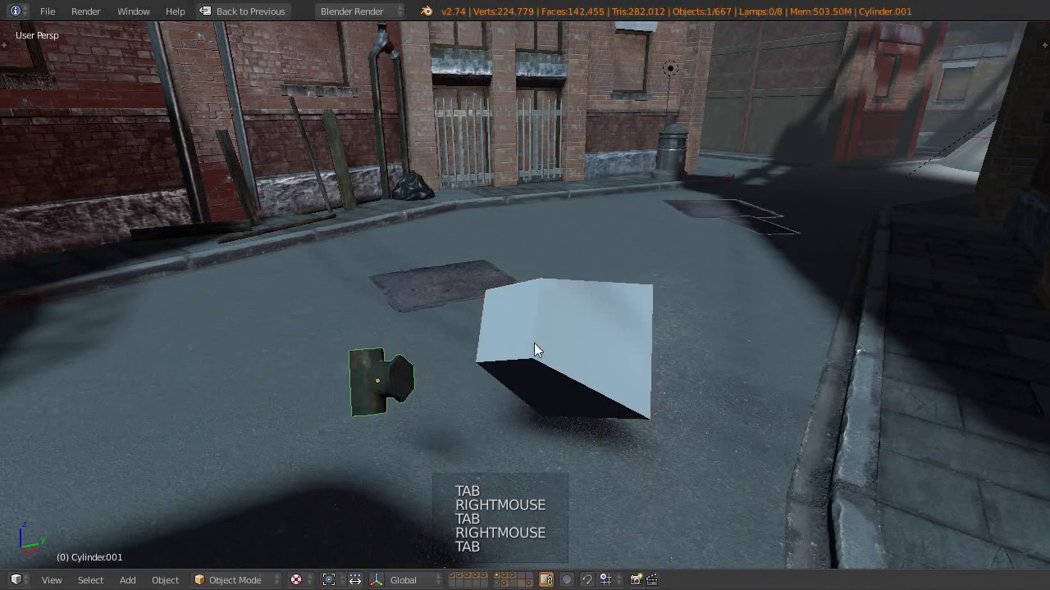
pyautogui.rightClick(558, 352)
pyautogui.rightClick(393, 385)
# Step: Run Align by faces from the search menu, snapping the pipe flat onto the cube's tilted face
pyautogui.rightClick(557, 339)
pyautogui.press('space')
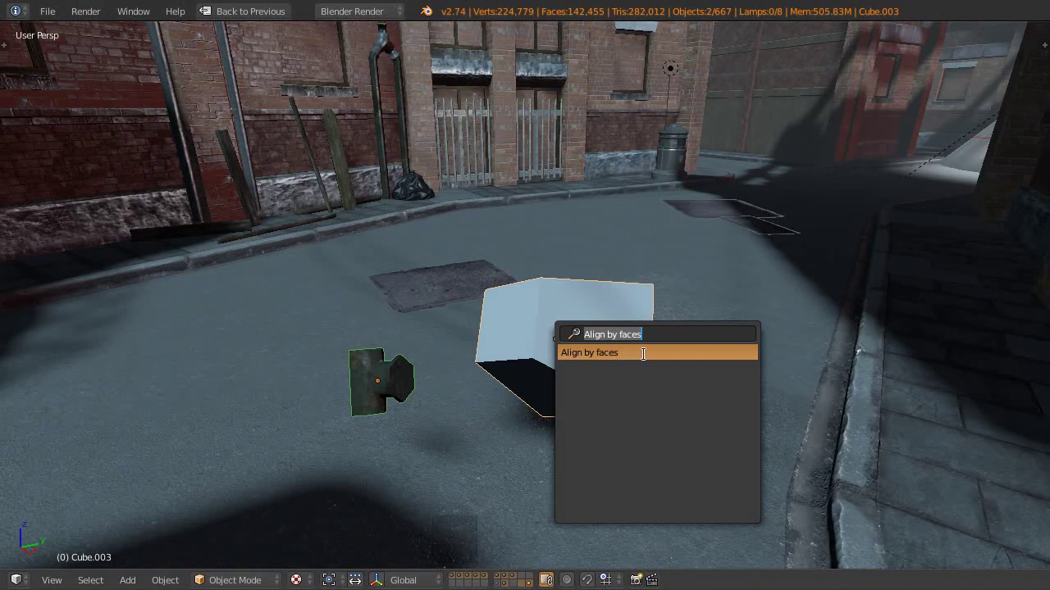
pyautogui.middleClick(546, 394)
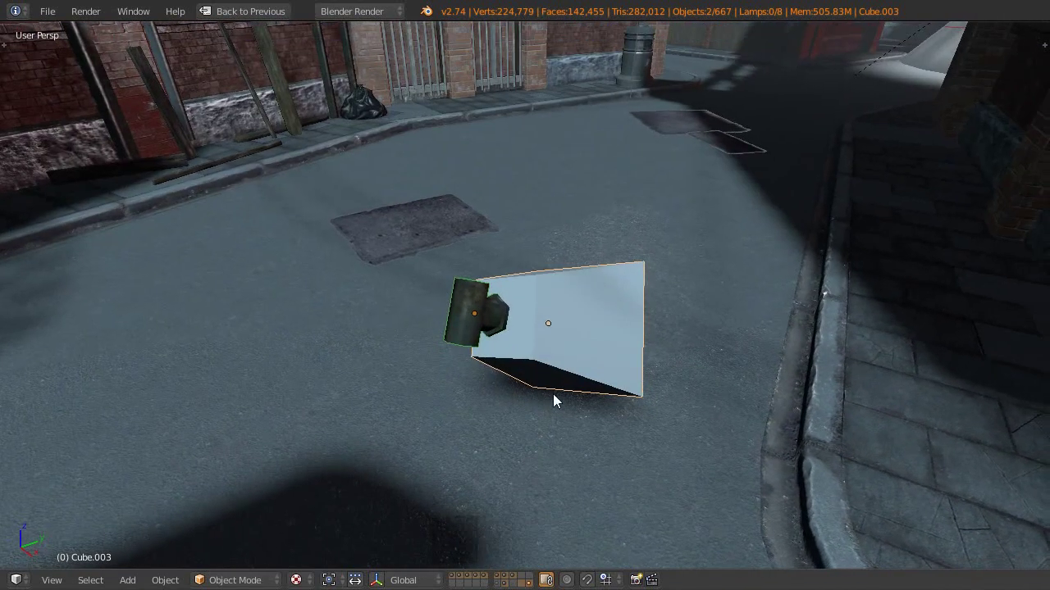
# Step: Bring up the Precise Align tools in the tool shelf and undo the pipe's face alignment to the cube
pyautogui.middleClick(526, 420)
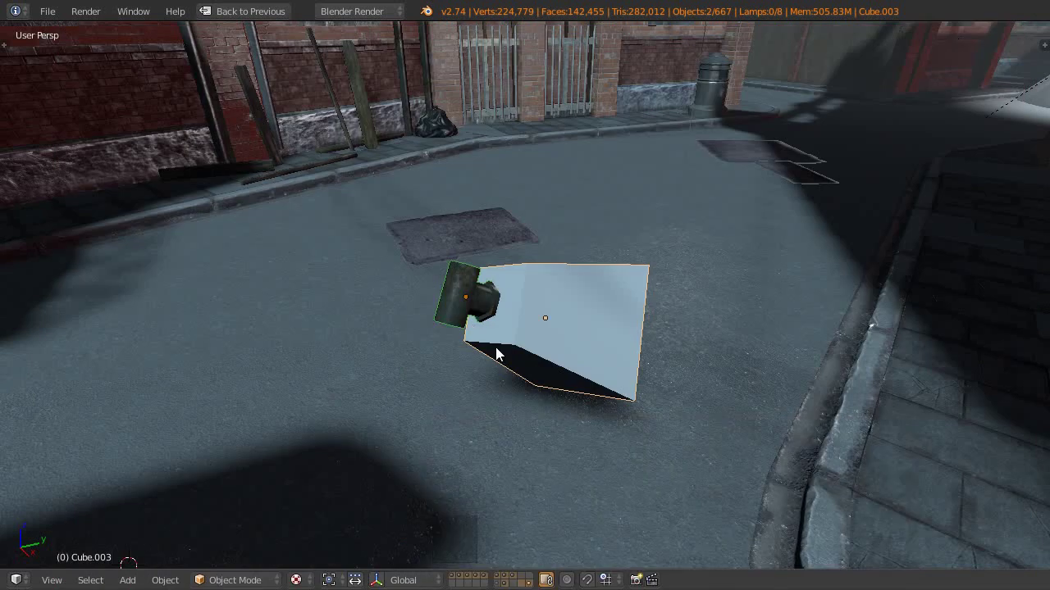
pyautogui.press('t')
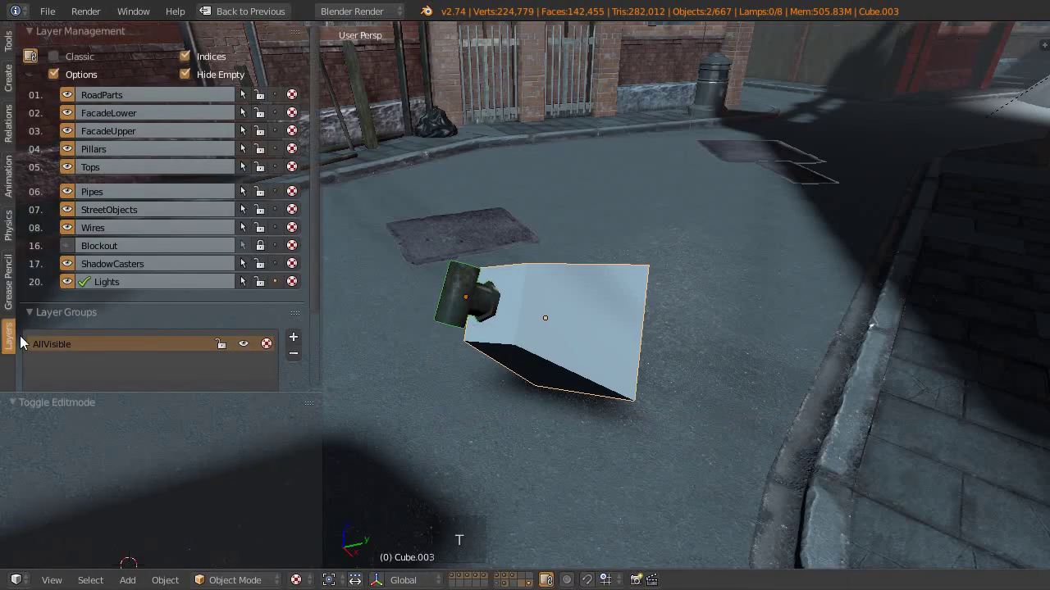
pyautogui.scroll(3)
pyautogui.scroll(3)
pyautogui.scroll(-3)
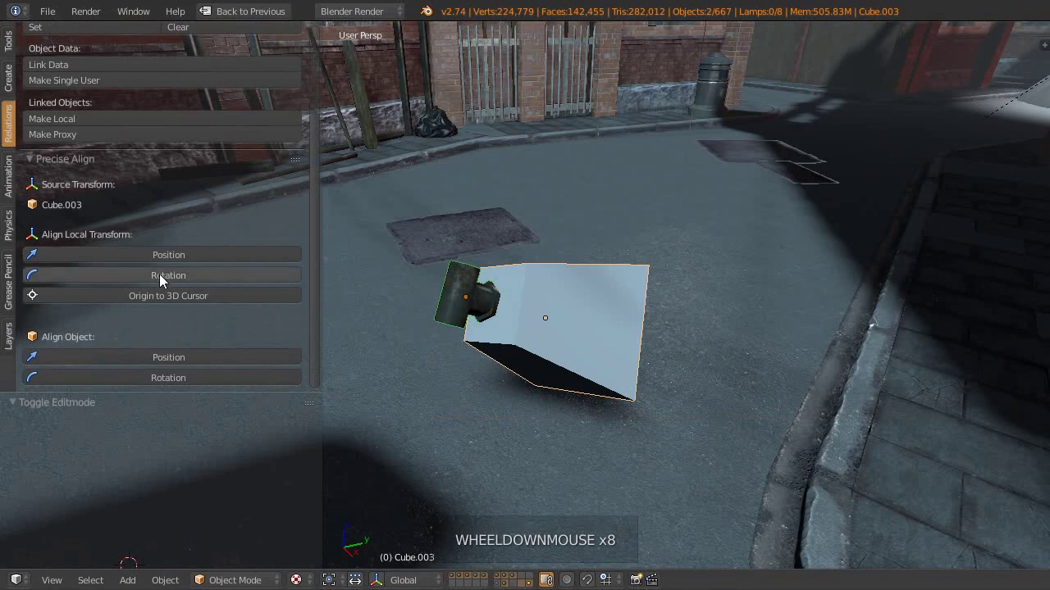
pyautogui.middleClick(578, 362)
pyautogui.press('ctrl+z')
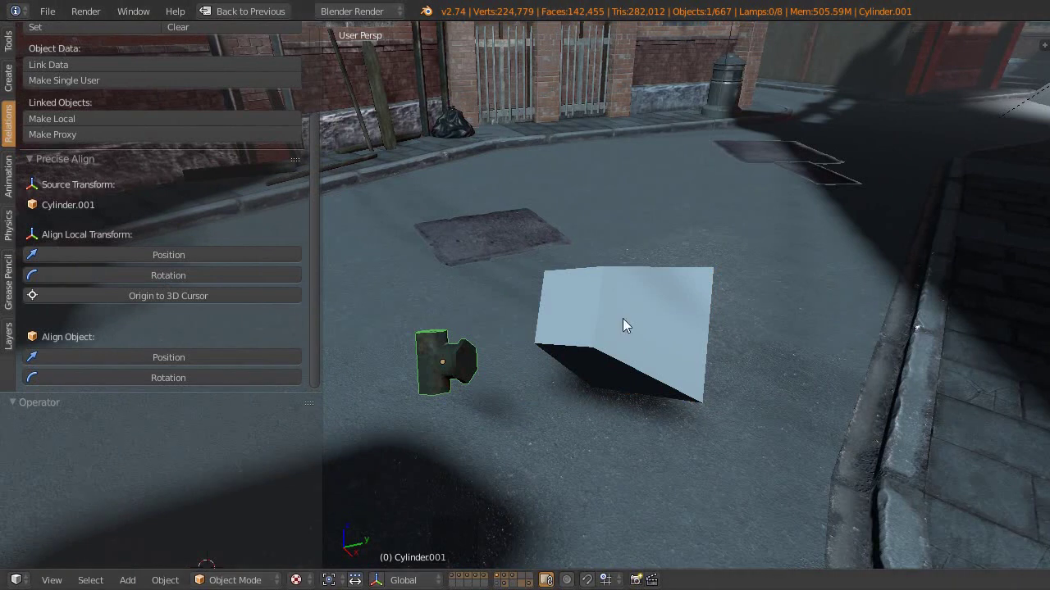
# Step: Select corner vertices of the cube in Edit Mode and create a parented source empty there
pyautogui.rightClick(571, 313)
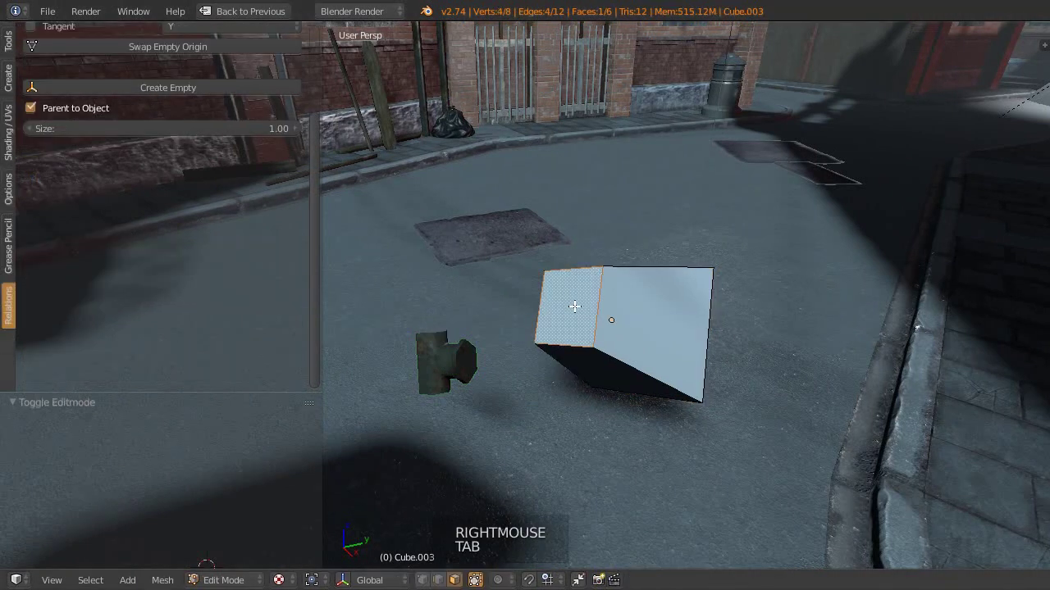
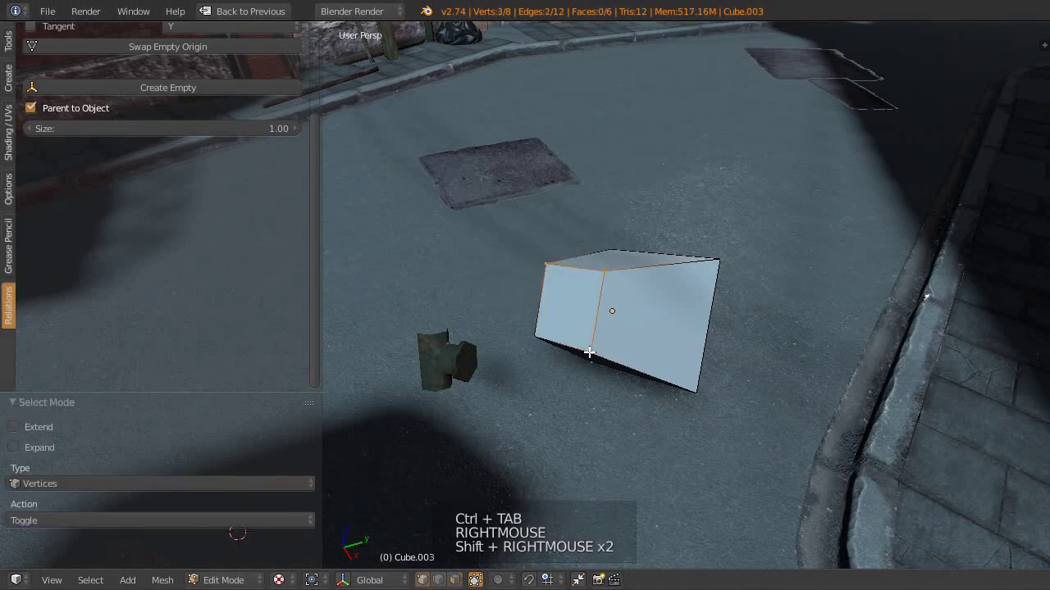
pyautogui.rightClick(29, 206)
pyautogui.scroll(3)
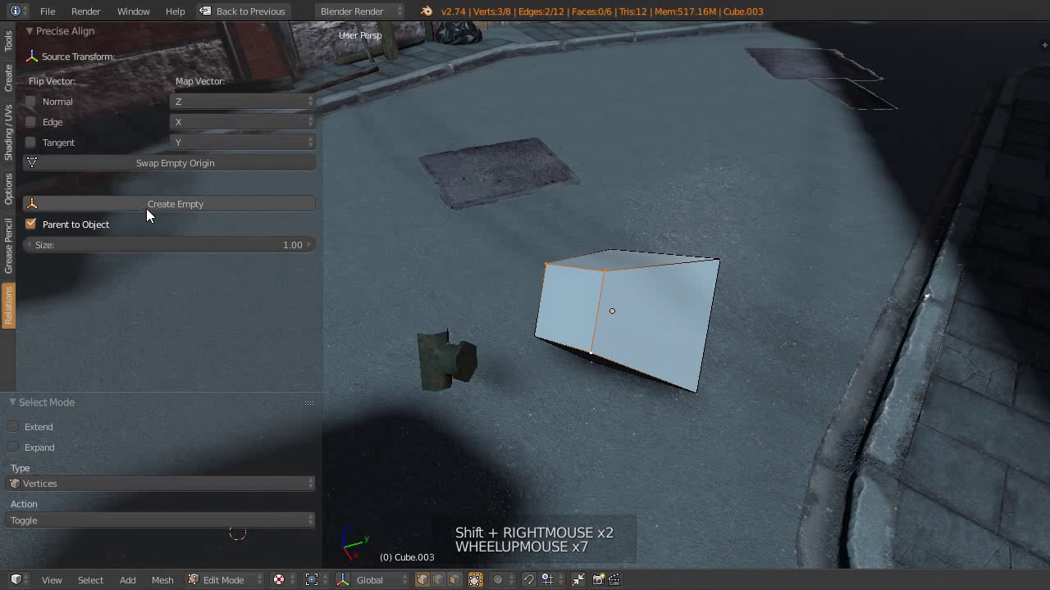
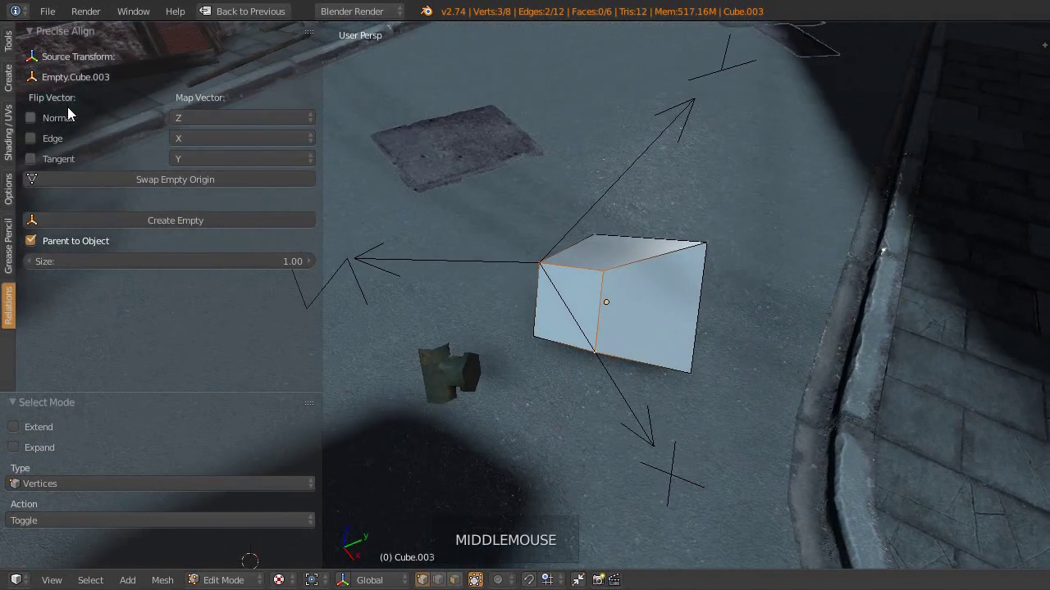
pyautogui.click(184, 178)
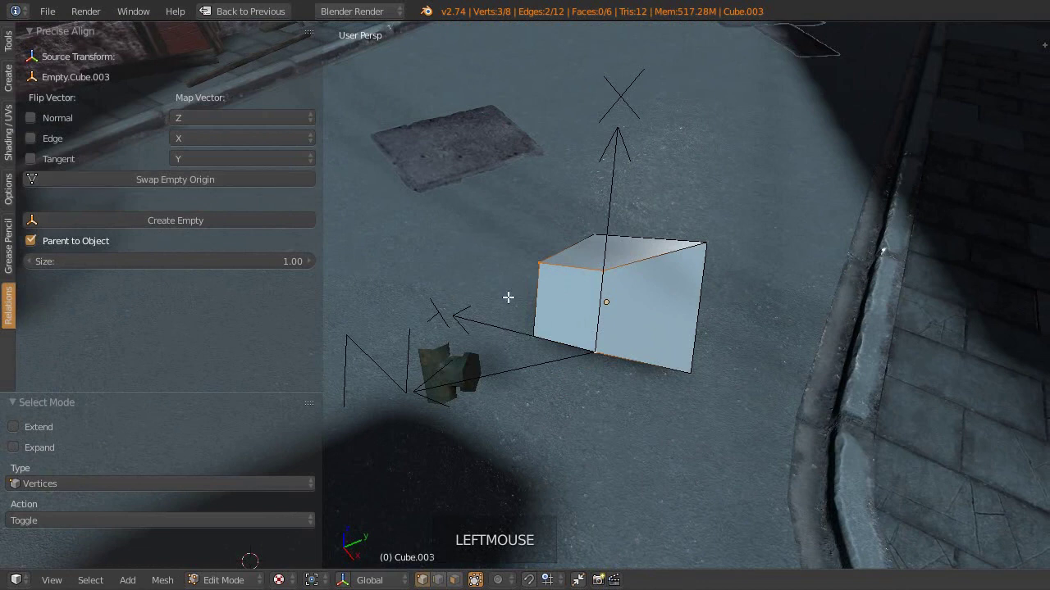
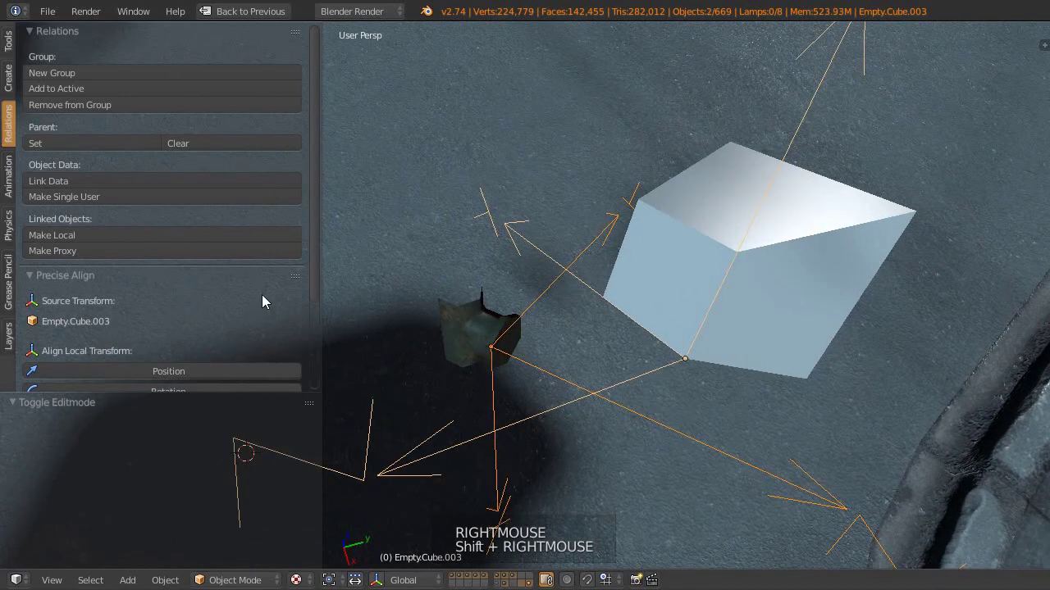
# Step: Align the pipe's empty to the cube's corner empty by position, then by rotation
pyautogui.scroll(-3)
pyautogui.scroll(-3)
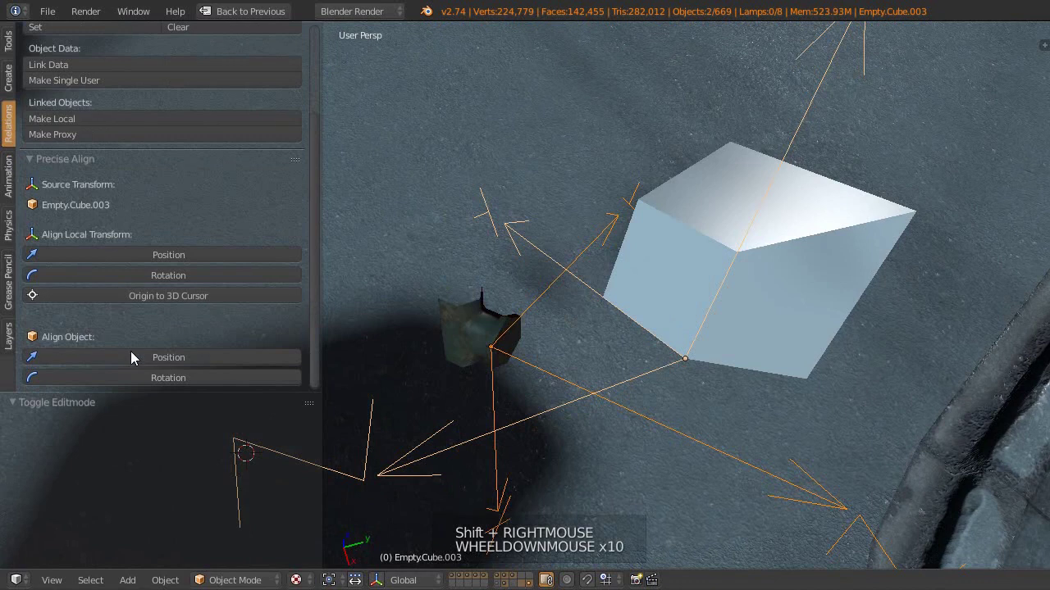
pyautogui.click(176, 364)
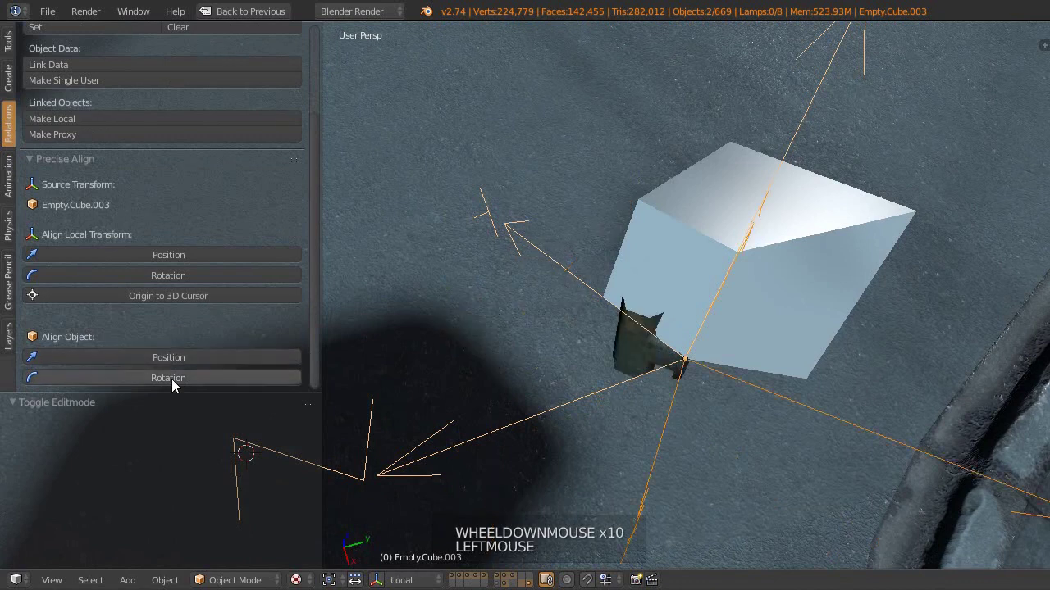
pyautogui.click(648, 367)
pyautogui.middleClick(649, 367)
pyautogui.middleClick(683, 298)
pyautogui.middleClick(638, 335)
# Step: In wireframe view, select the pipe and step up to its parent empty
pyautogui.press('z')
pyautogui.rightClick(671, 325)
pyautogui.rightClick(652, 326)
pyautogui.rightClick(677, 319)
pyautogui.press(']')
pyautogui.press('[')
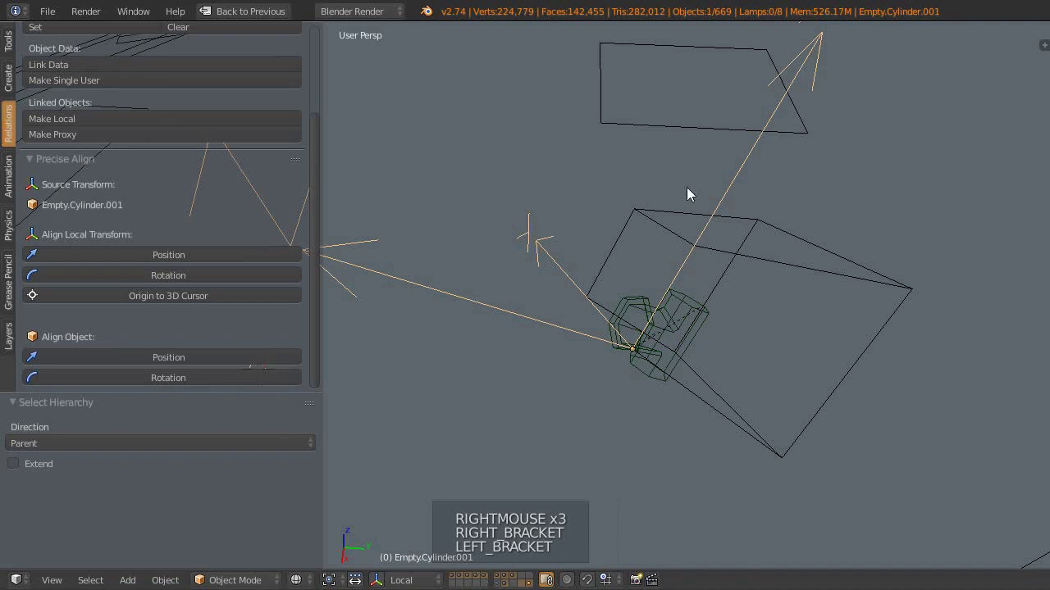
pyautogui.middleClick(663, 295)
pyautogui.middleClick(665, 317)
pyautogui.scroll(-3)
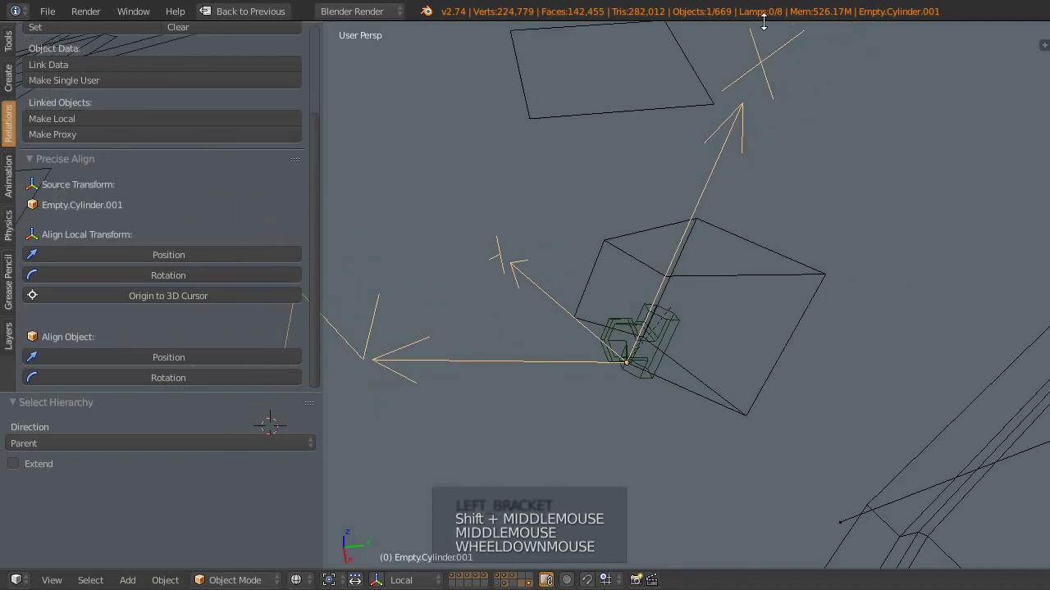
# Step: Rotate the pipe's empty 180° about its local X axis and slide it along X/Y flush beside the cube's corner
pyautogui.press('r')
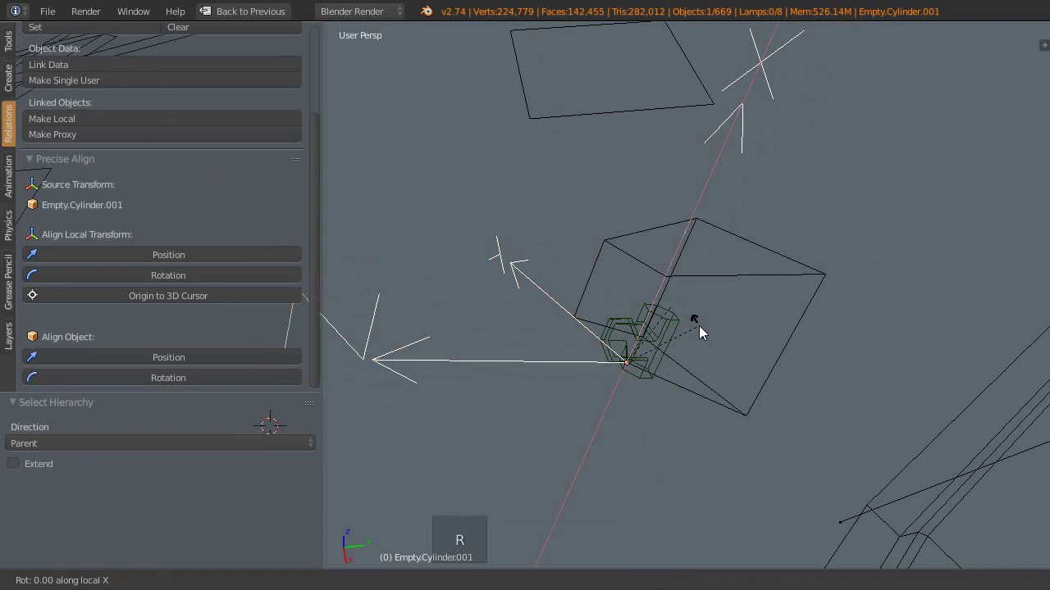
pyautogui.press('z')
pyautogui.middleClick(658, 411)
pyautogui.press('alt+z')
pyautogui.press('g')
pyautogui.middleClick(609, 347)
pyautogui.middleClick(605, 321)
pyautogui.scroll(3)
pyautogui.scroll(-3)
pyautogui.middleClick(639, 334)
pyautogui.middleClick(625, 338)
pyautogui.middleClick(617, 374)
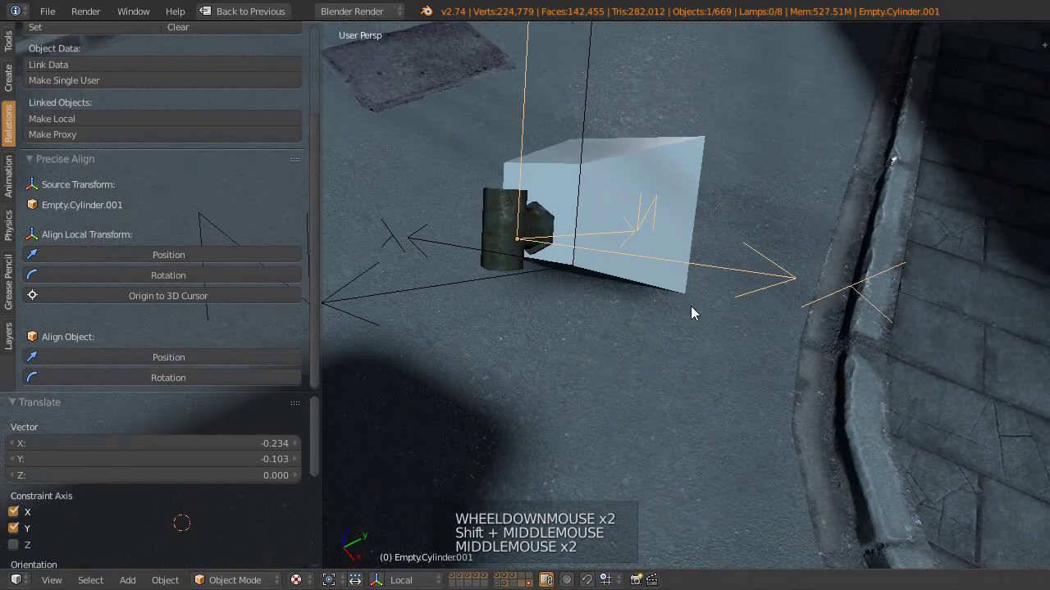
pyautogui.middleClick(643, 266)
pyautogui.middleClick(570, 317)
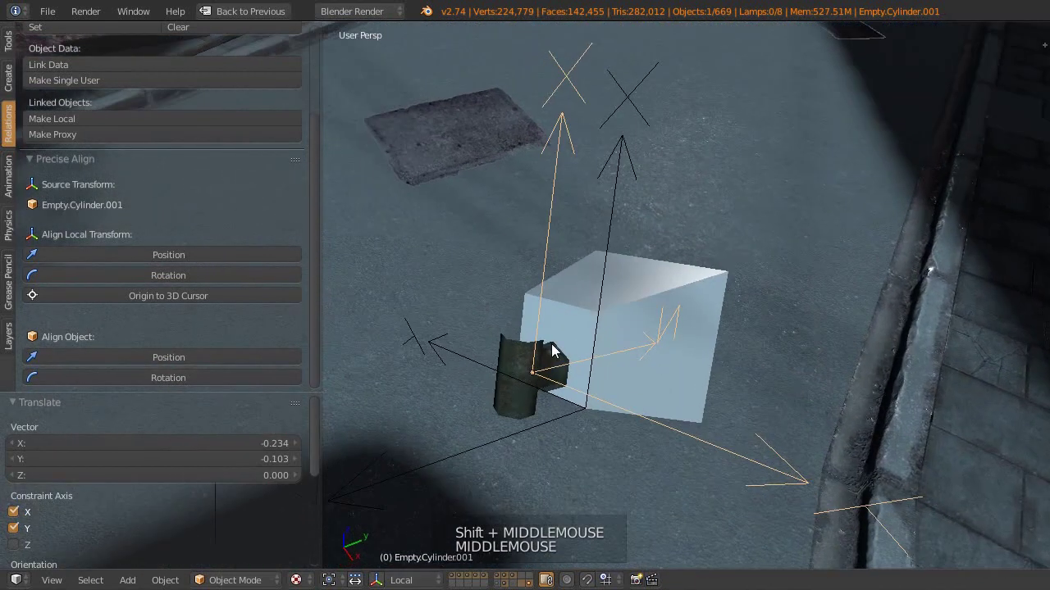
pyautogui.rightClick(526, 368)
pyautogui.rightClick(640, 318)
pyautogui.press('alt+p')
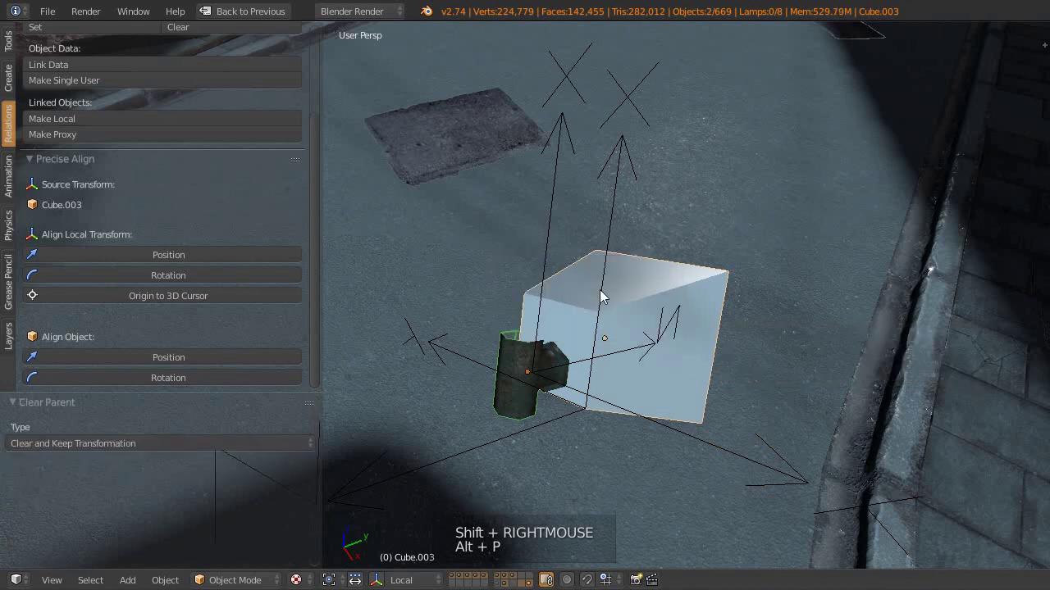
pyautogui.rightClick(605, 284)
pyautogui.rightClick(548, 260)
pyautogui.press('x')
pyautogui.rightClick(616, 380)
pyautogui.middleClick(540, 400)
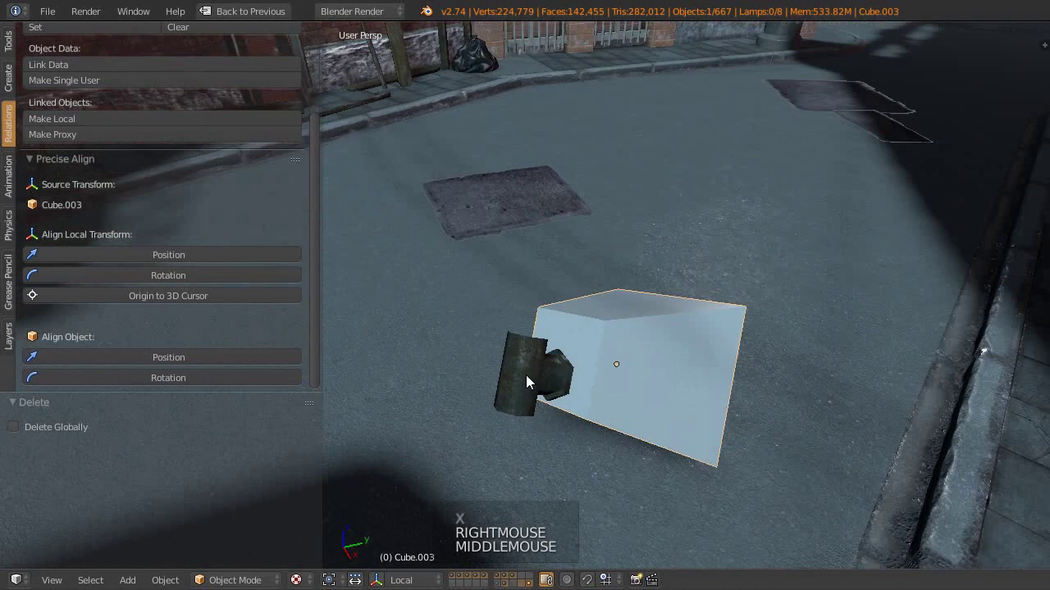
pyautogui.middleClick(548, 385)
pyautogui.middleClick(557, 357)
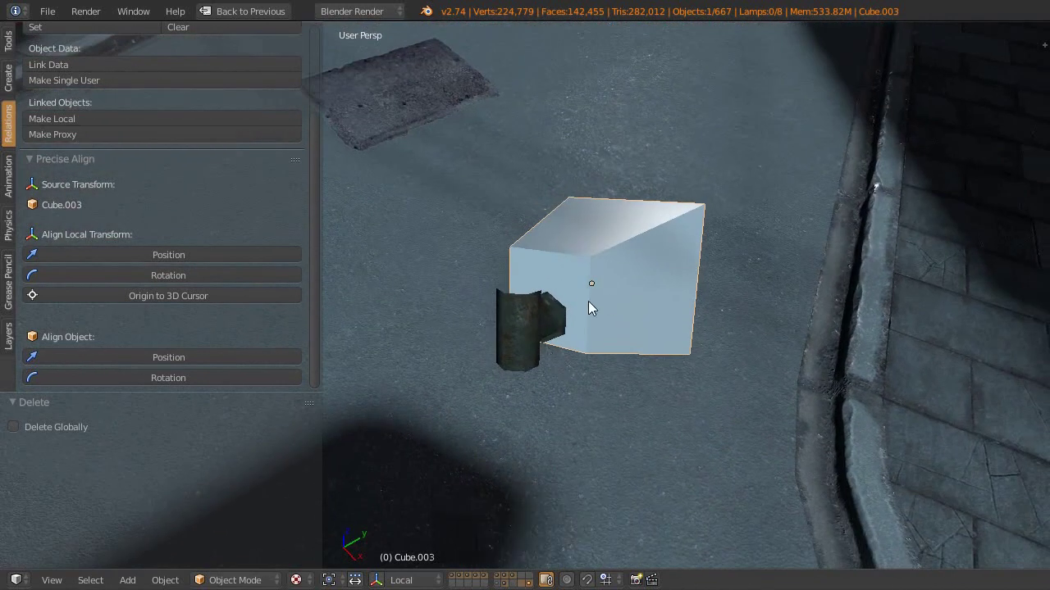
pyautogui.middleClick(617, 328)
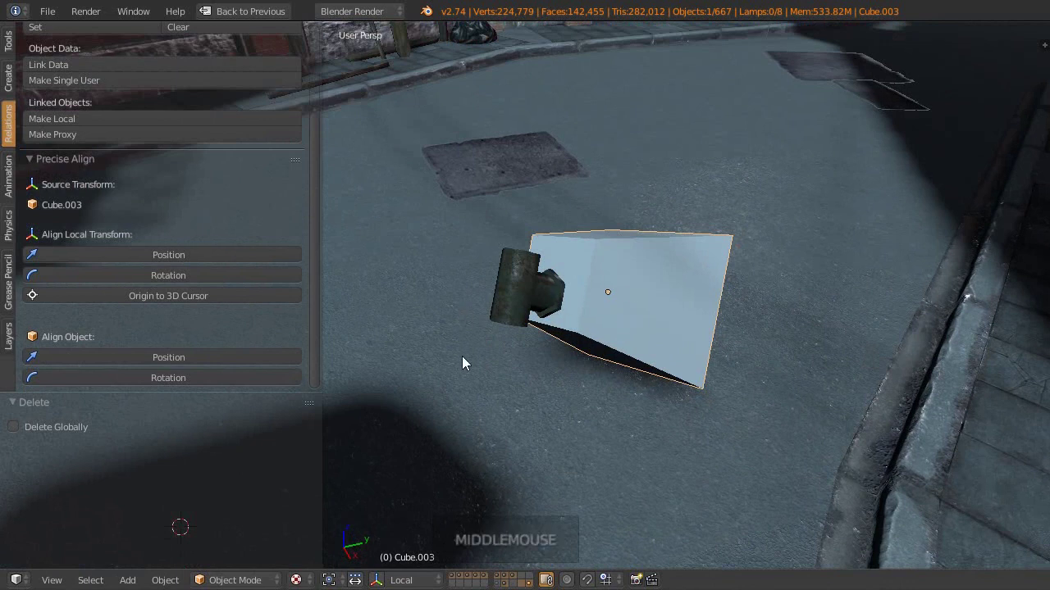
pyautogui.middleClick(597, 300)
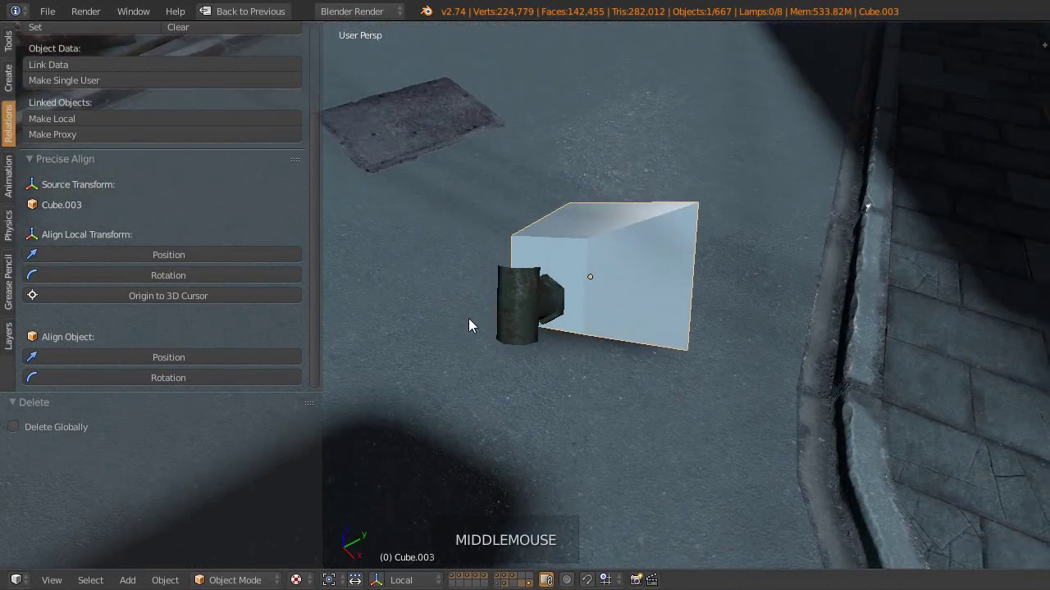
# Step: Create an empty at the cube's selected corner in Edit Mode and select it in Object Mode
pyautogui.press('Tab')
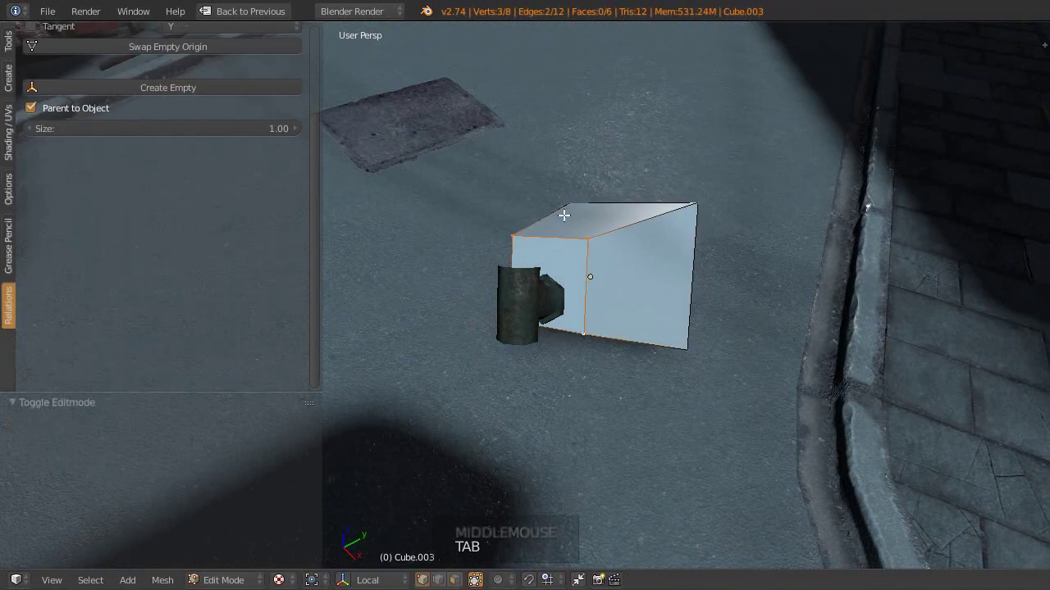
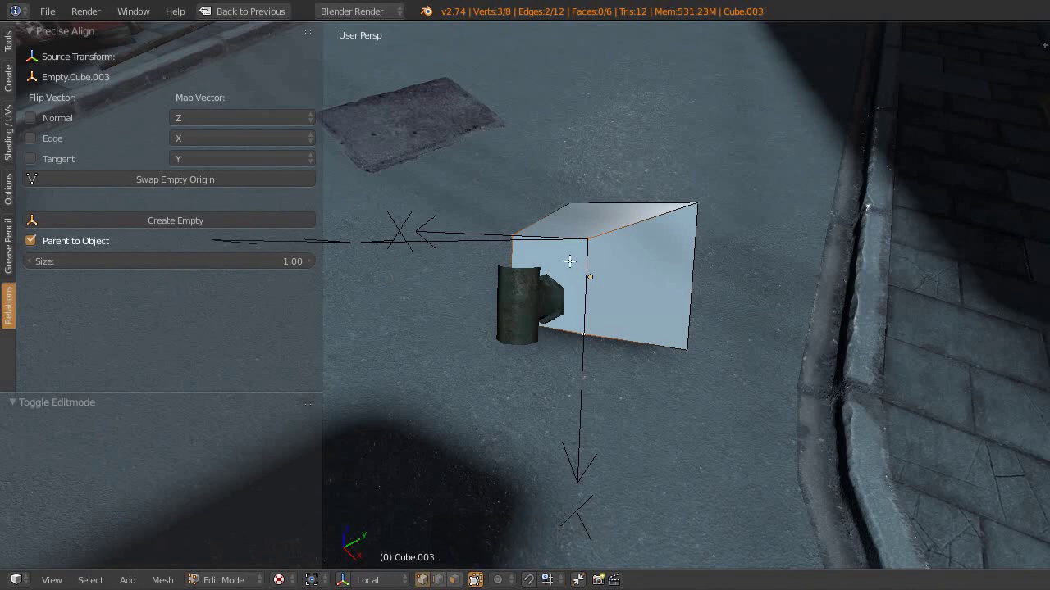
pyautogui.press('Tab')
pyautogui.rightClick(459, 244)
pyautogui.press('n')
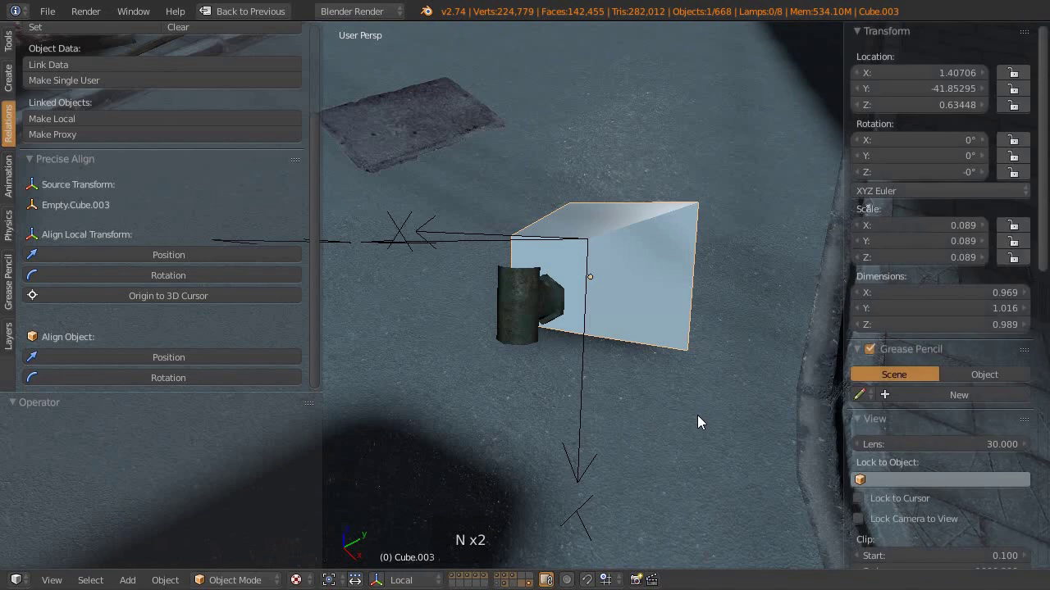
pyautogui.press('n')
# Step: Align the cube's local rotation to the empty, giving Euler angles about X −57°, Y 21°, Z −156°
pyautogui.scroll(3)
pyautogui.scroll(3)
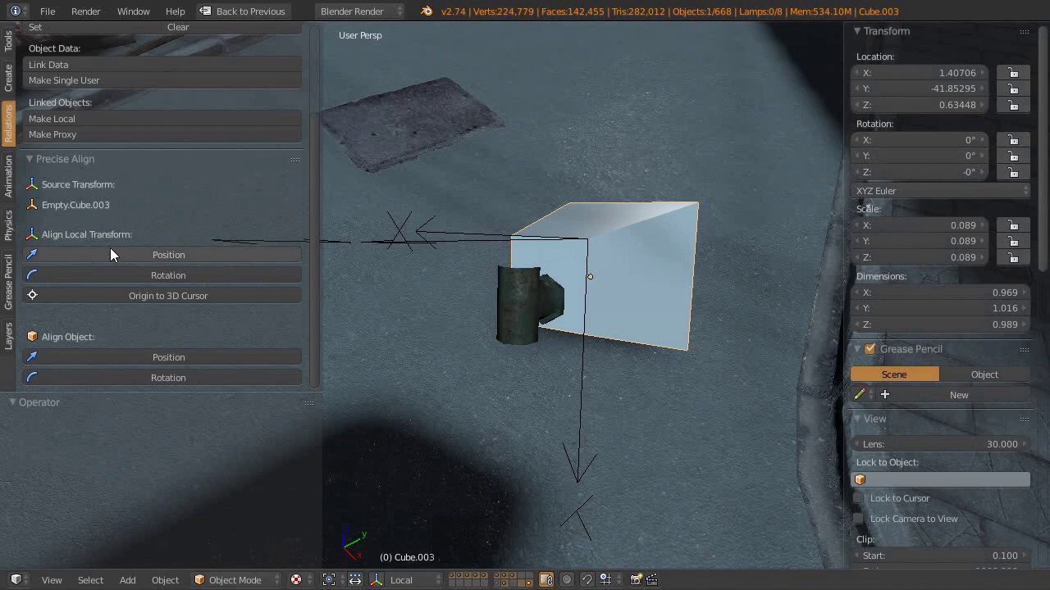
pyautogui.click(206, 281)
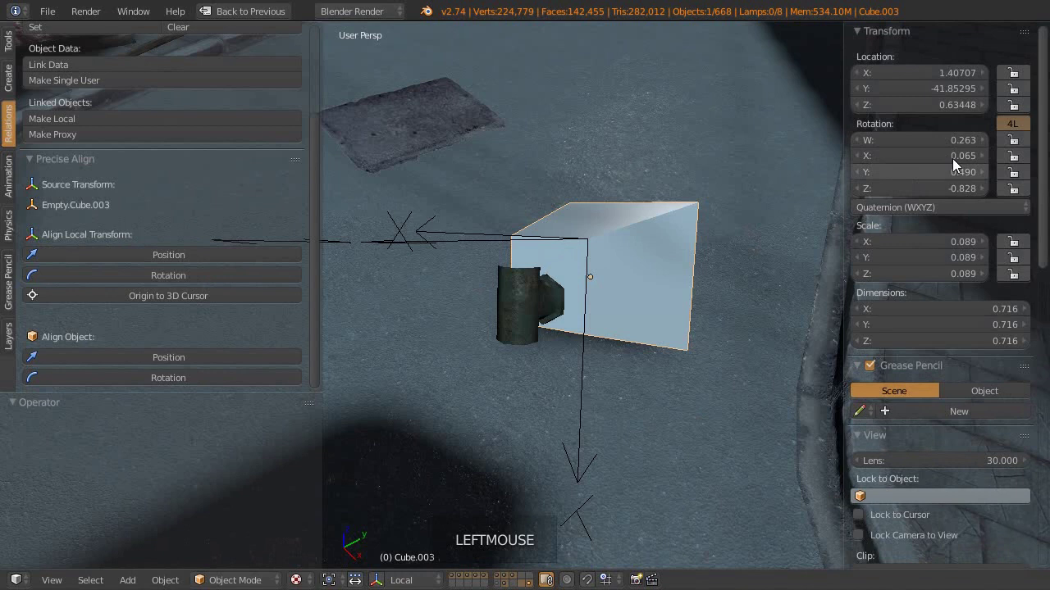
pyautogui.click(933, 214)
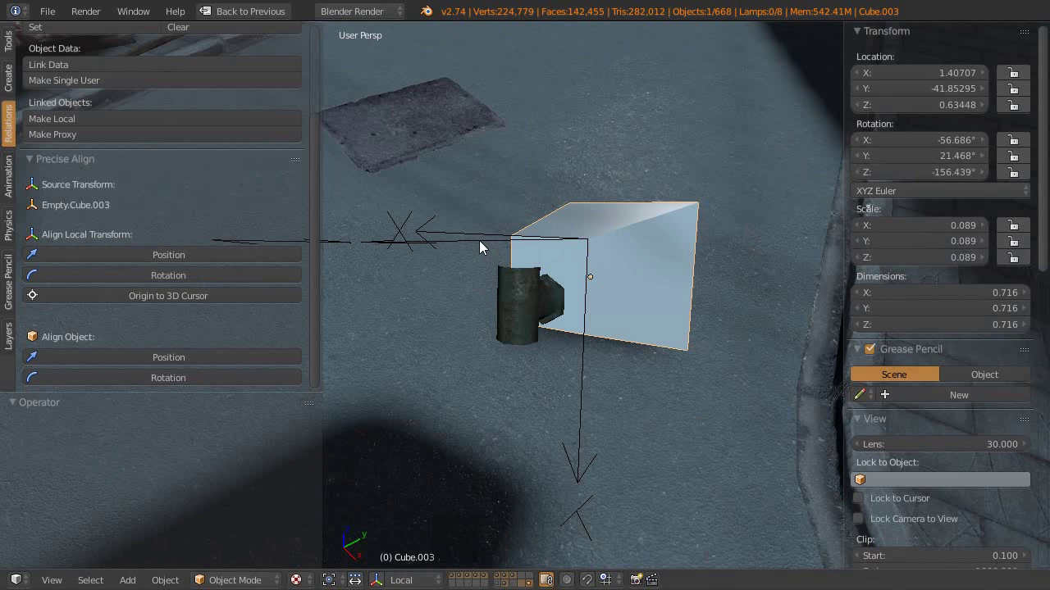
# Step: Clear the parent relation, delete the helper empty, and reselect the cube
pyautogui.press('alt+p')
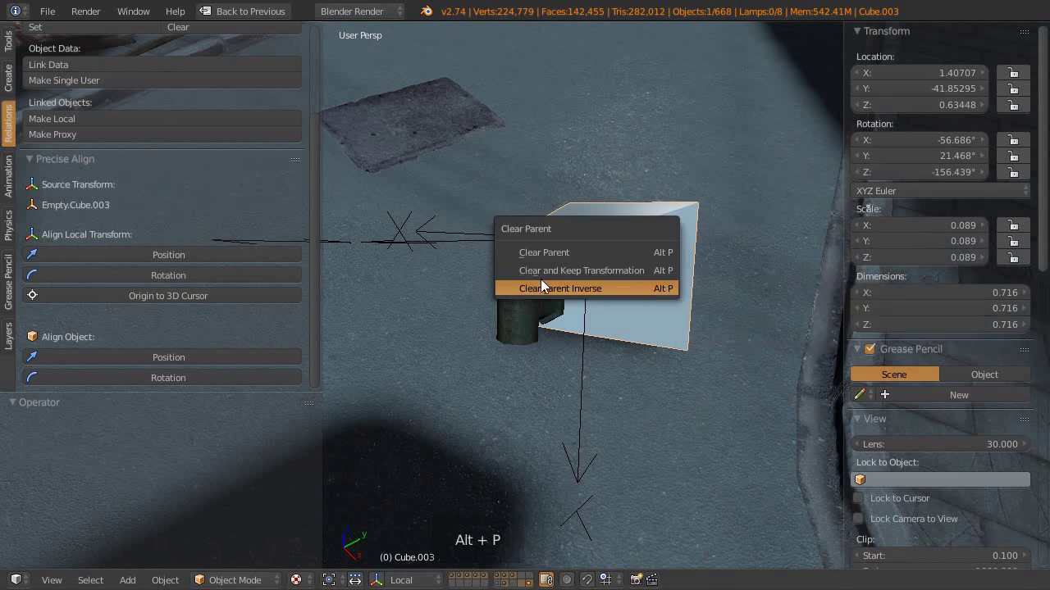
pyautogui.rightClick(503, 243)
pyautogui.press('x')
pyautogui.rightClick(610, 297)
# Step: Test-clear the cube's rotation with Alt+R, then undo to restore its aligned local rotation
pyautogui.middleClick(606, 323)
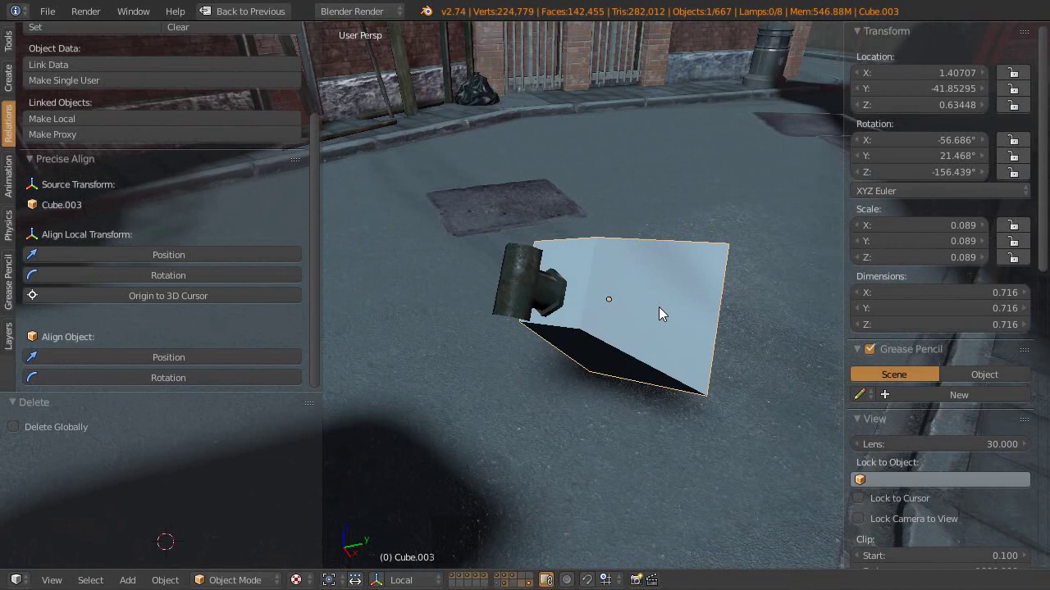
pyautogui.press('alt+r')
pyautogui.middleClick(650, 333)
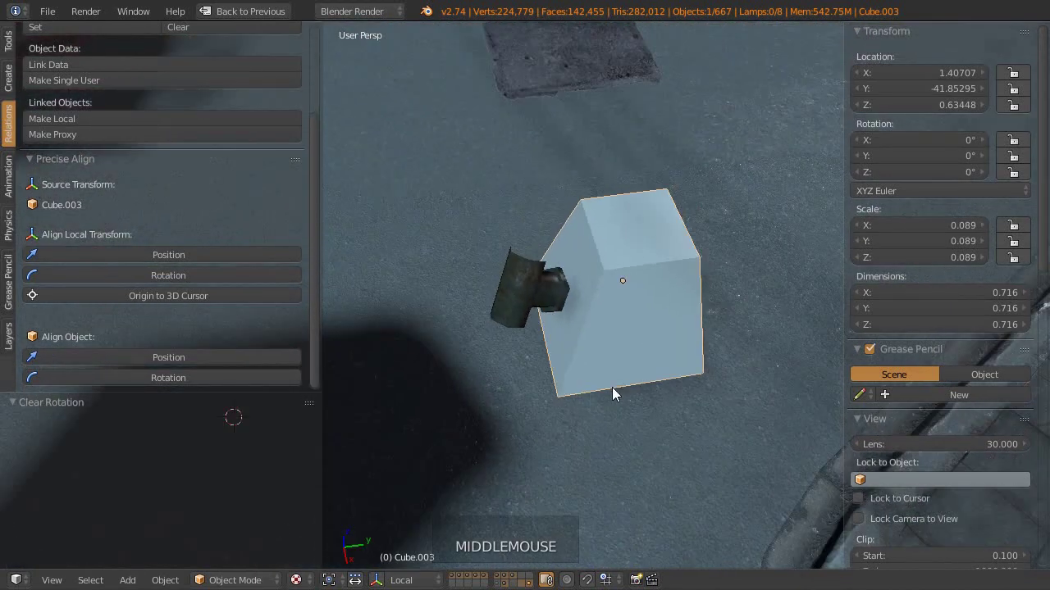
pyautogui.press('ctrl+z')
pyautogui.middleClick(558, 331)
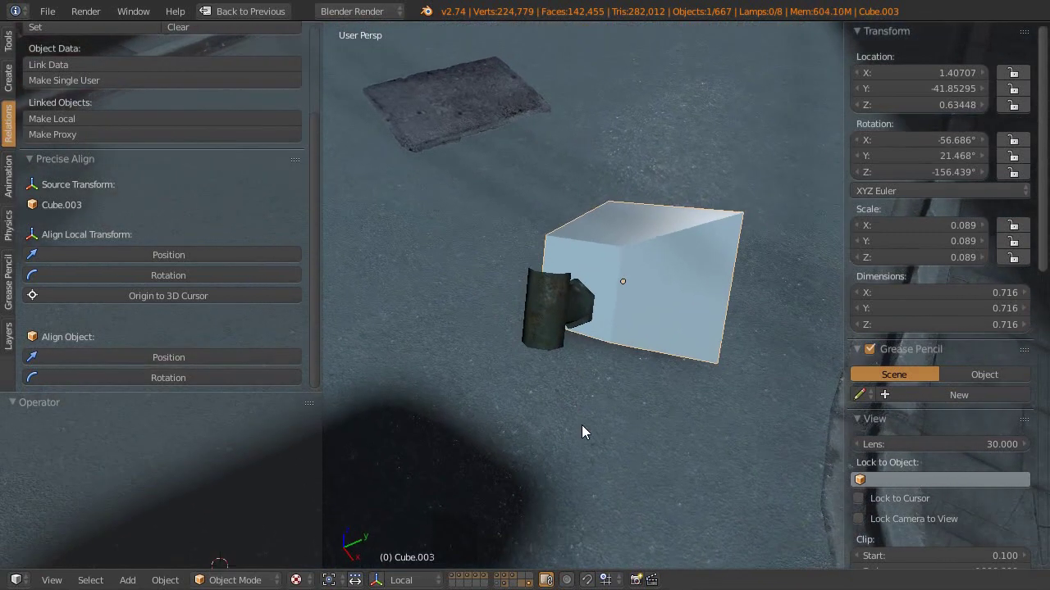
pyautogui.middleClick(597, 400)
pyautogui.middleClick(591, 309)
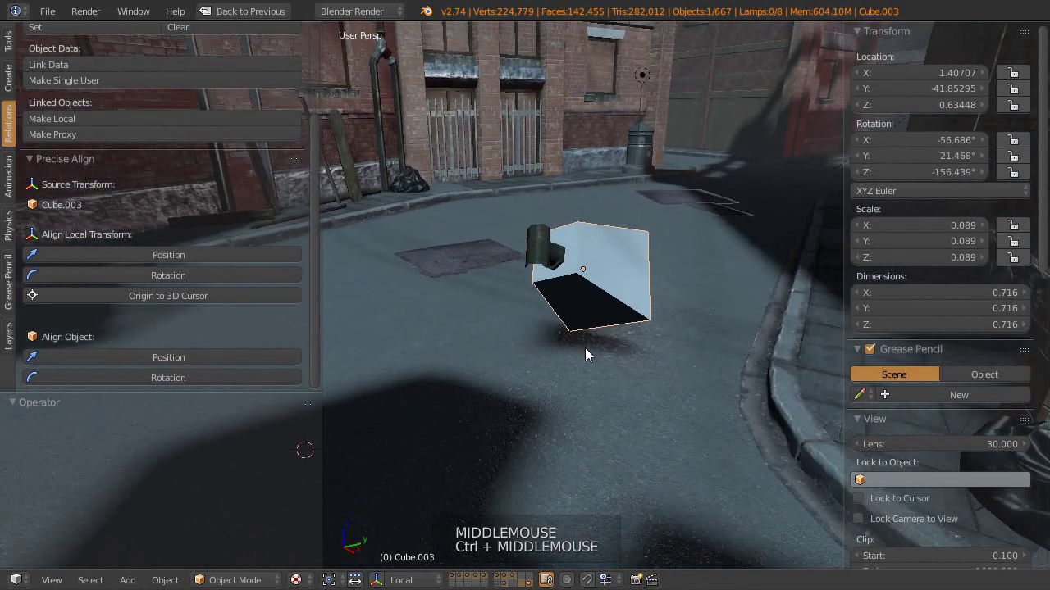
# Step: Hide the tool shelf and properties panels, then orbit out to frame the whole alley with the tilted cube
pyautogui.middleClick(611, 424)
pyautogui.middleClick(608, 387)
pyautogui.press('n')
pyautogui.press('t')
pyautogui.middleClick(490, 323)
pyautogui.middleClick(544, 362)
pyautogui.middleClick(588, 349)
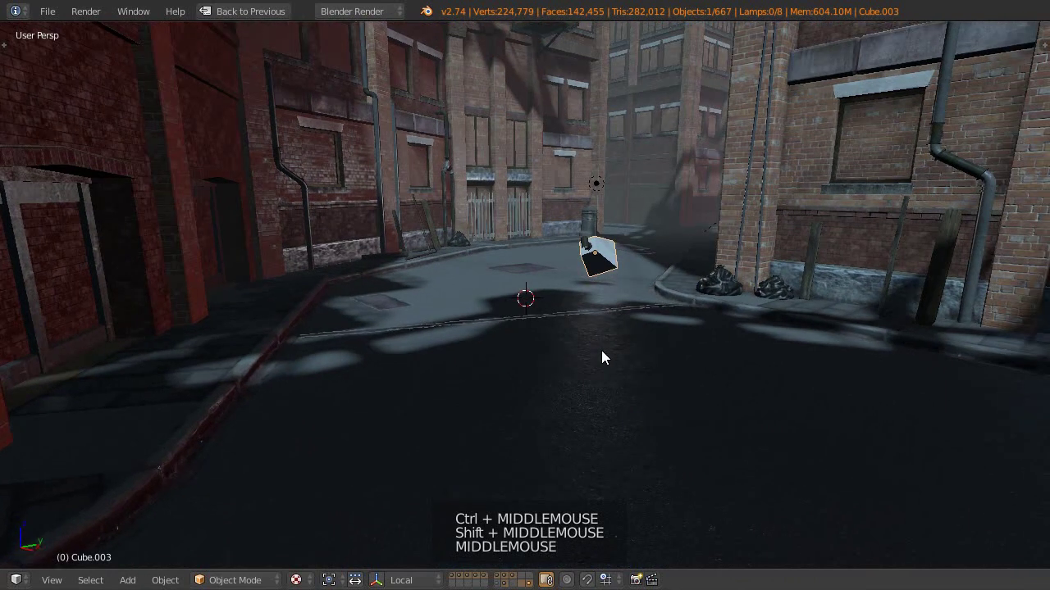
pyautogui.middleClick(606, 356)
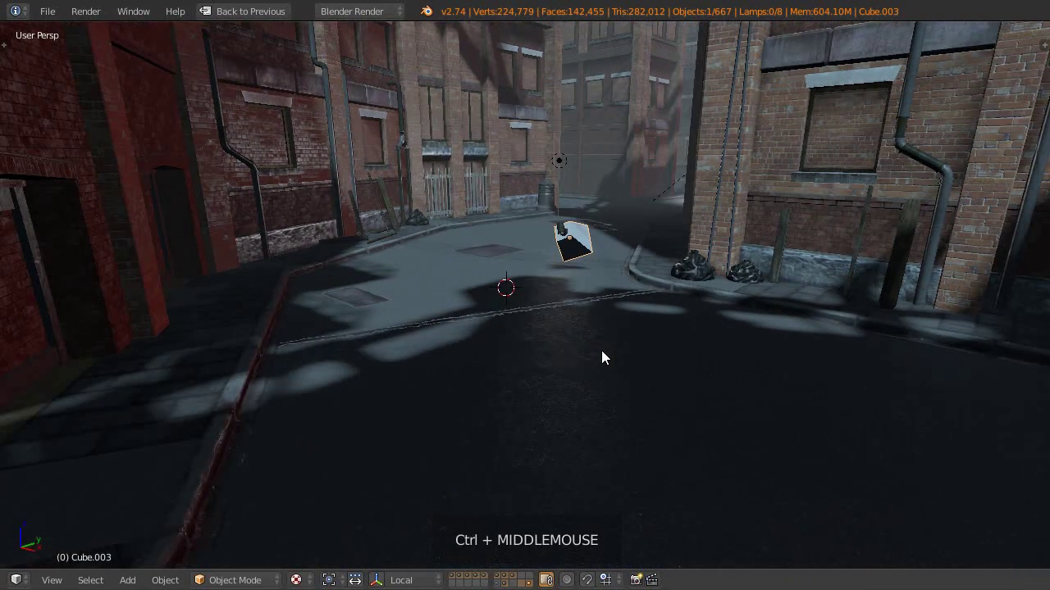